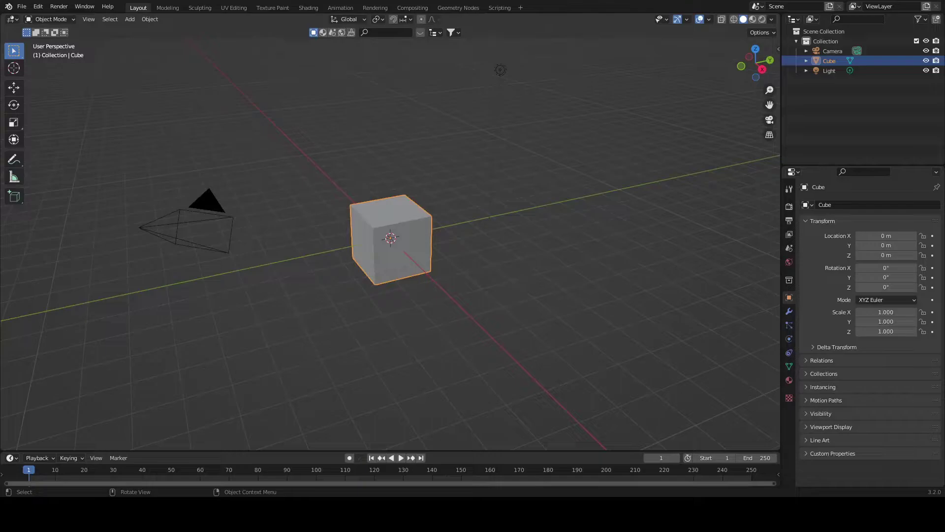
Delete the default cube and add a cylinder scaled flat into a short, wide disc.
key(Delete)
key(a)
key(Delete)
key(shift+a)
key(Tab)
key(s)
key(KP_Decimal)
scroll(down, 3)
key(s)
scroll(up, 3)
Add loop cuts around the side wall near the top rim and select the new loop.
key(ctrl+r)
key(s)
key(ctrl+r)
key(g)
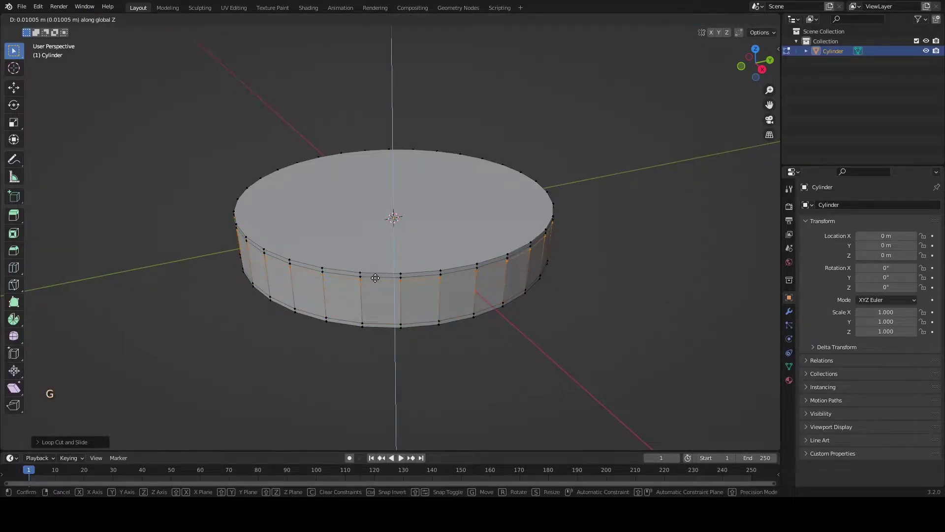
scroll(up, 3)
click(265, 261)
click(267, 261)
click(269, 276)
click(267, 260)
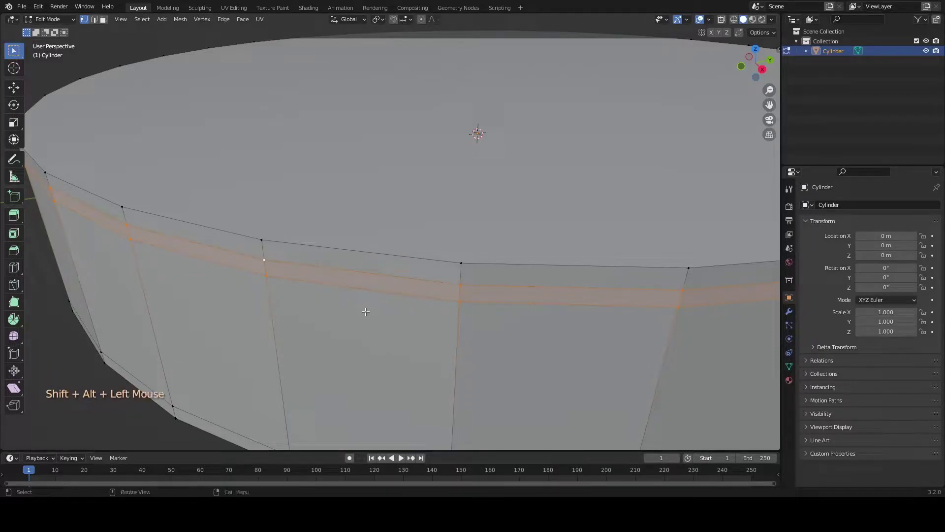
Push the loop in as a groove, inset the top face twice and extrude its centre down into a hollow.
key(alt+e)
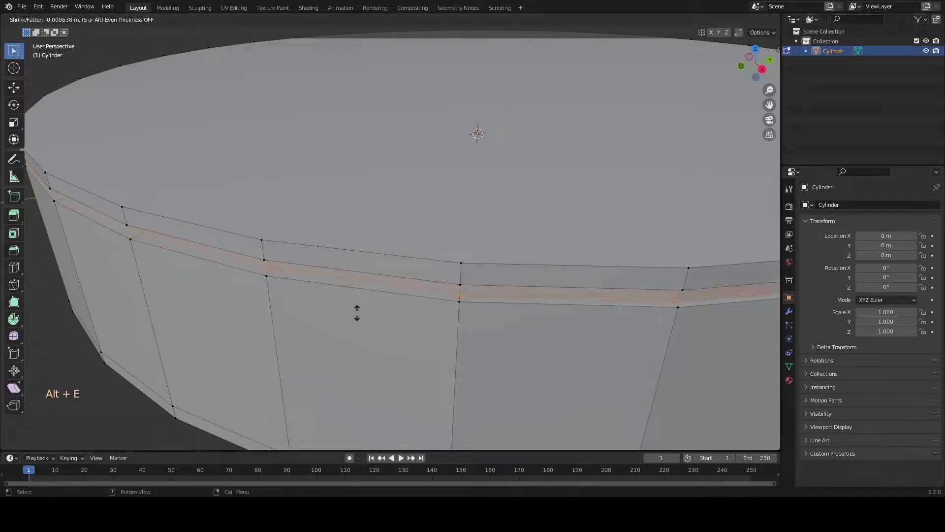
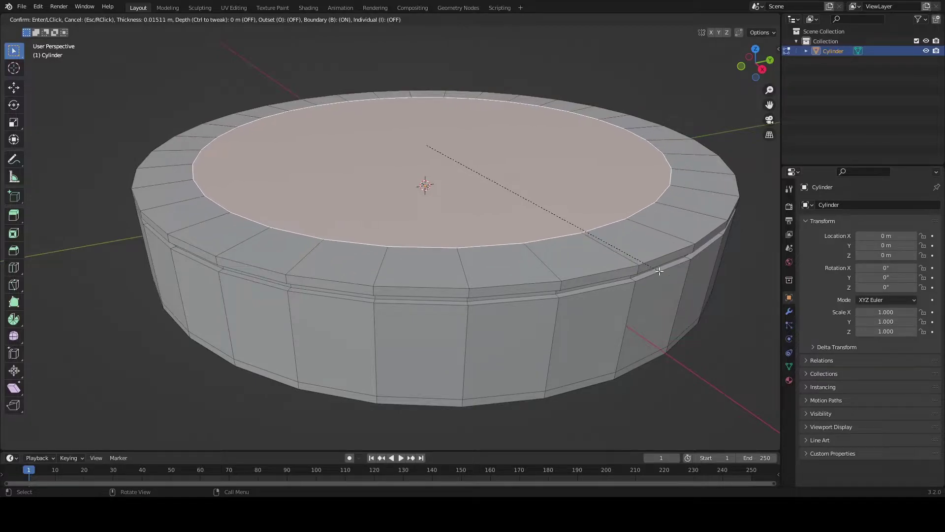
key(g)
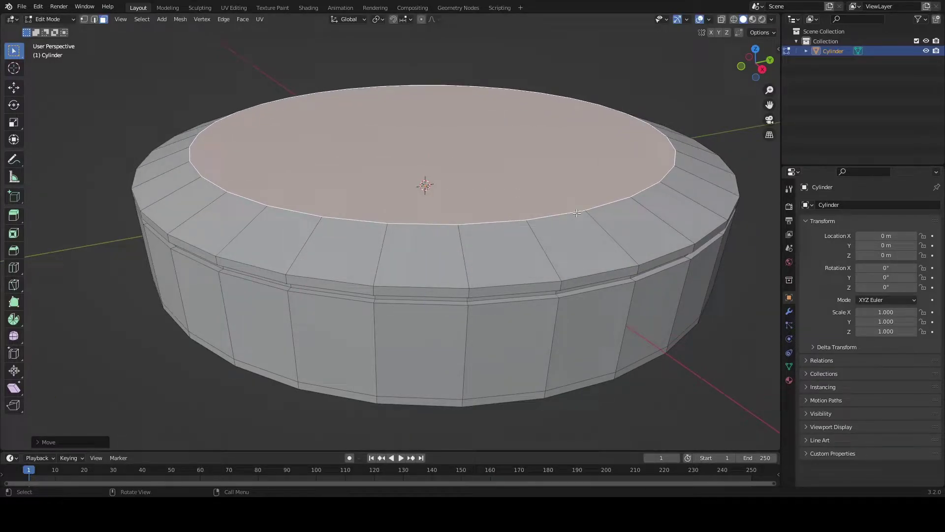
key(i)
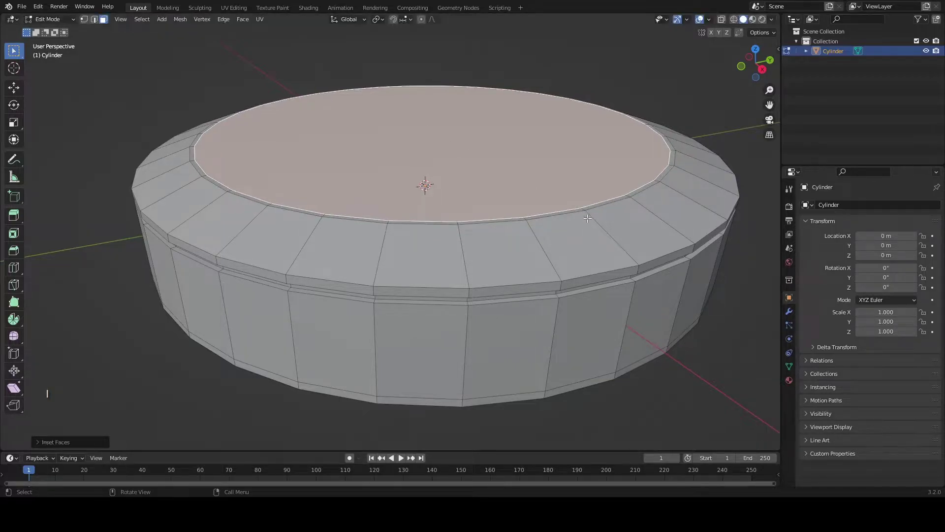
middle_click(479, 203)
key(e)
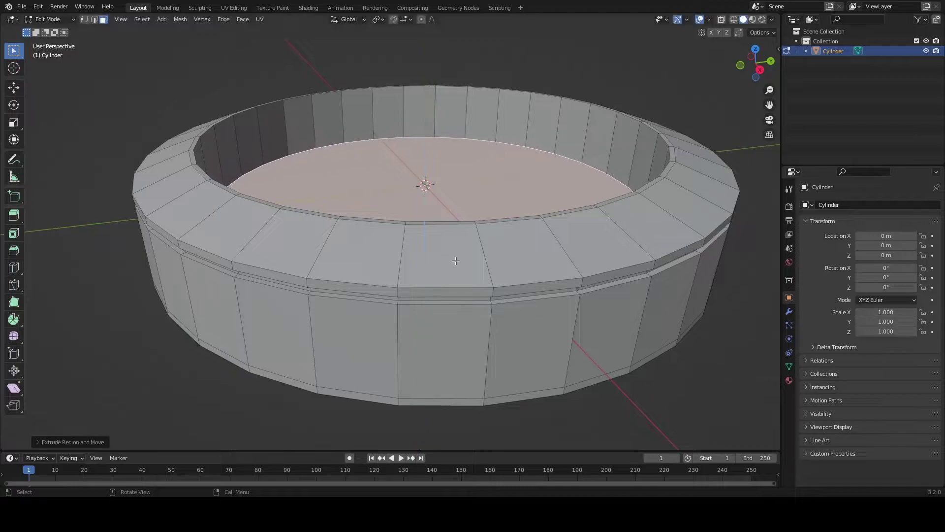
Select faces on the flat top of the resulting rim.
middle_click(433, 243)
scroll(up, 3)
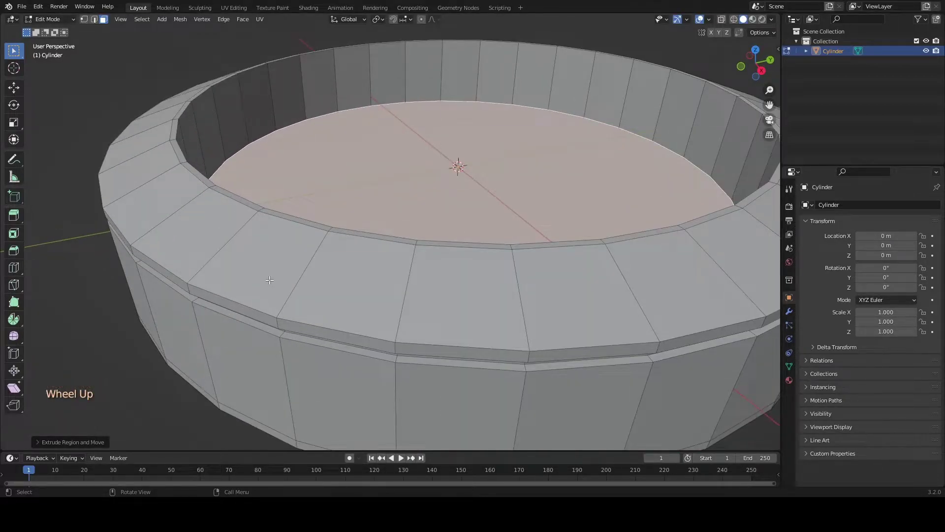
key(2)
click(237, 202)
click(172, 270)
Select the whole rim ring and subdivide its top faces into a dense grid of small quads.
key(1)
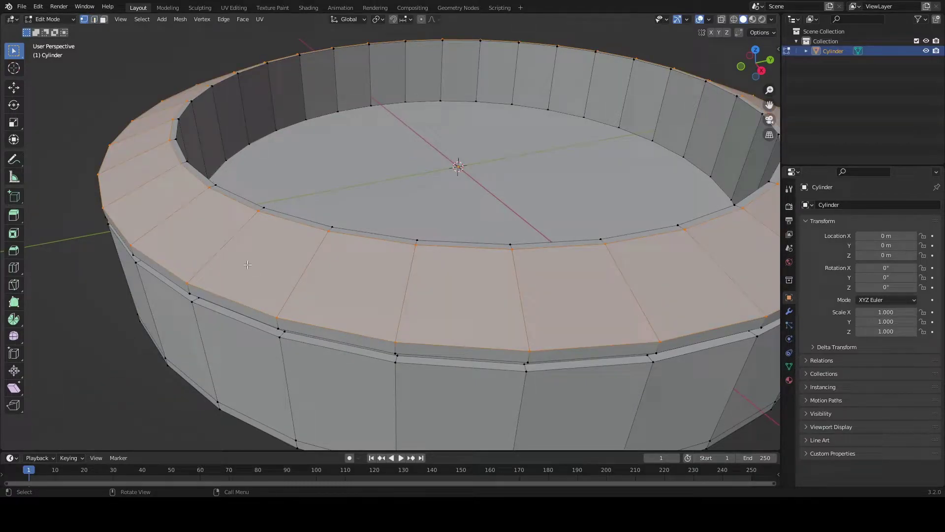
right_click(248, 268)
right_click(237, 263)
right_click(229, 263)
scroll(up, 3)
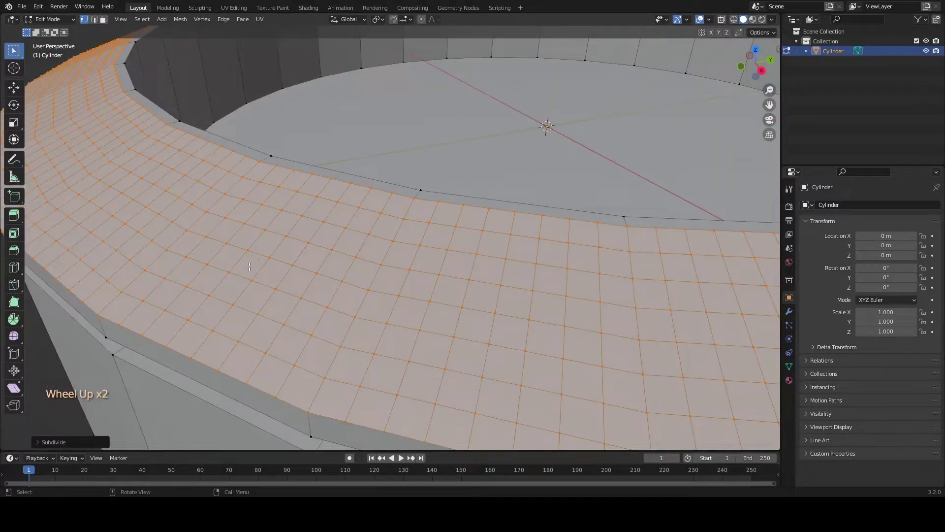
right_click(251, 270)
scroll(down, 3)
middle_click(300, 249)
scroll(up, 3)
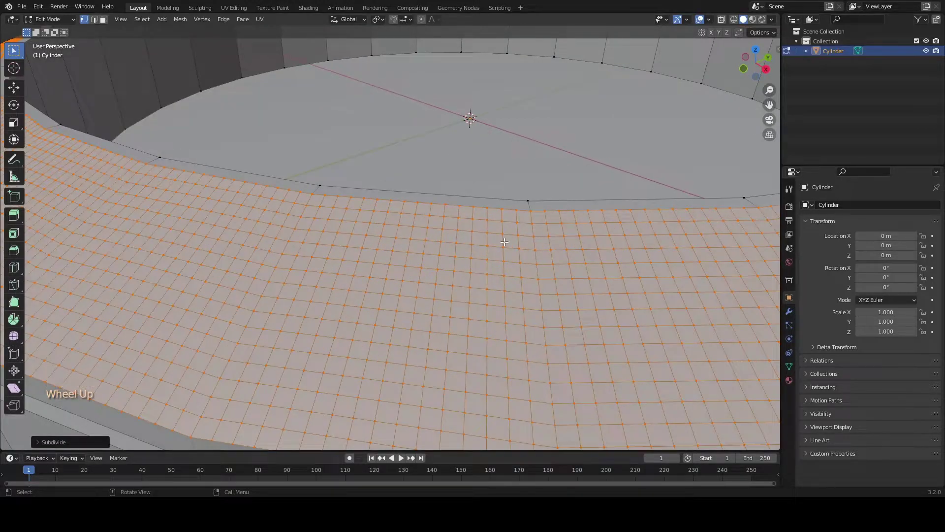
scroll(down, 3)
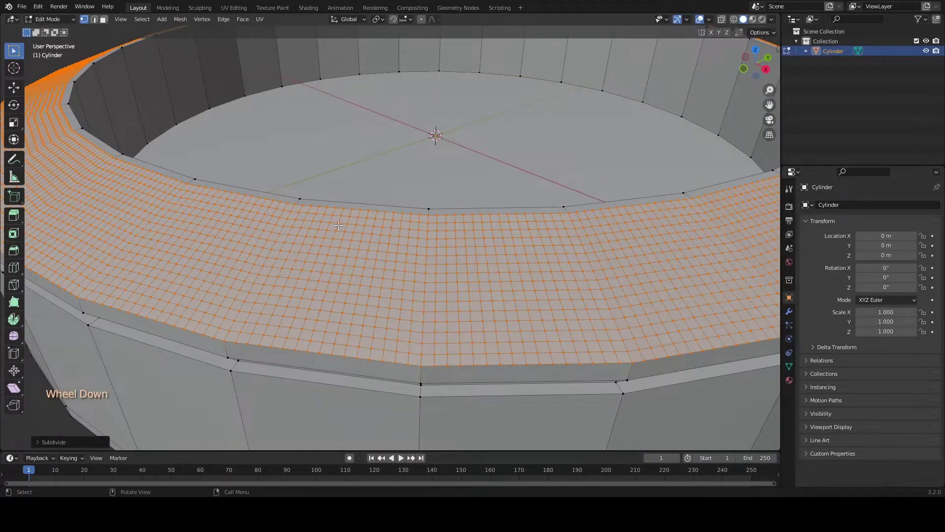
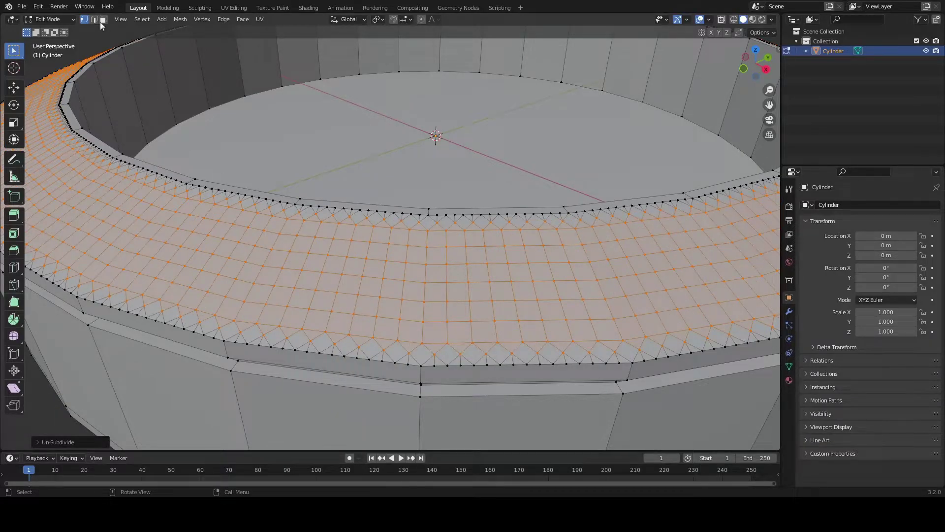
In face select mode, pick out the full grid of small faces on the rim's top.
click(96, 23)
click(281, 218)
click(271, 231)
click(288, 235)
double_click(264, 248)
click(255, 265)
click(246, 282)
click(235, 300)
click(86, 23)
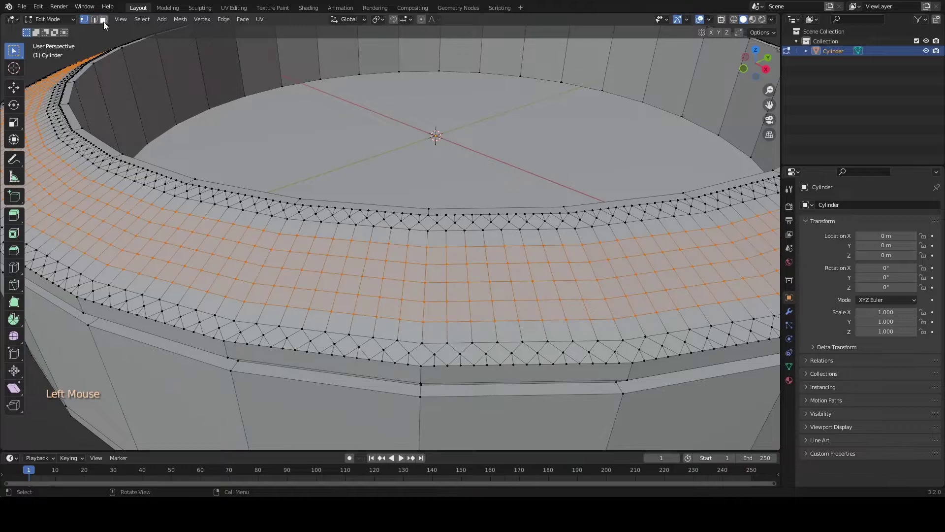
click(105, 23)
click(276, 223)
double_click(249, 312)
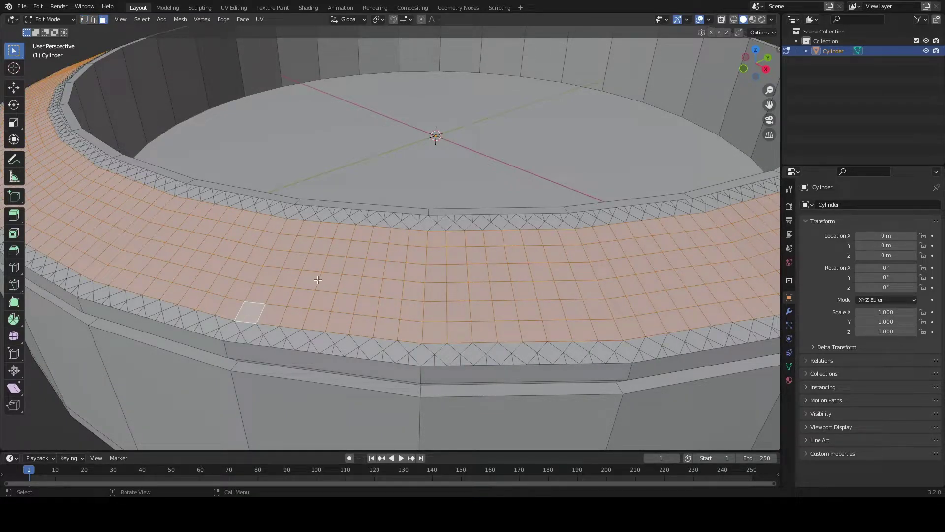
Split the rim grid faces into triangles and view the tray straight from the front.
key(ctrl+f)
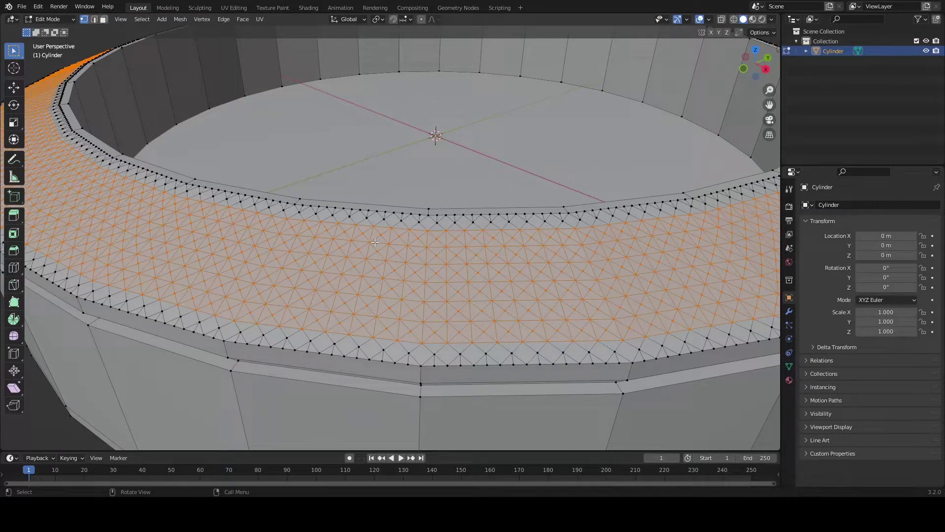
key(KP_1)
key(shift+z)
scroll(down, 3)
scroll(up, 3)
scroll(down, 3)
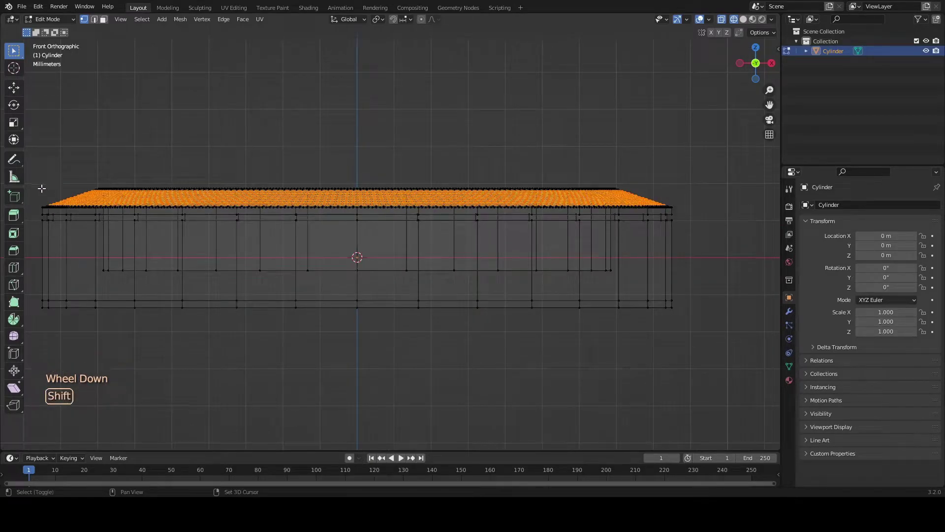
Box-select the top band of rim faces from the front orthographic view.
click(87, 183)
scroll(up, 3)
scroll(down, 3)
scroll(up, 3)
click(93, 185)
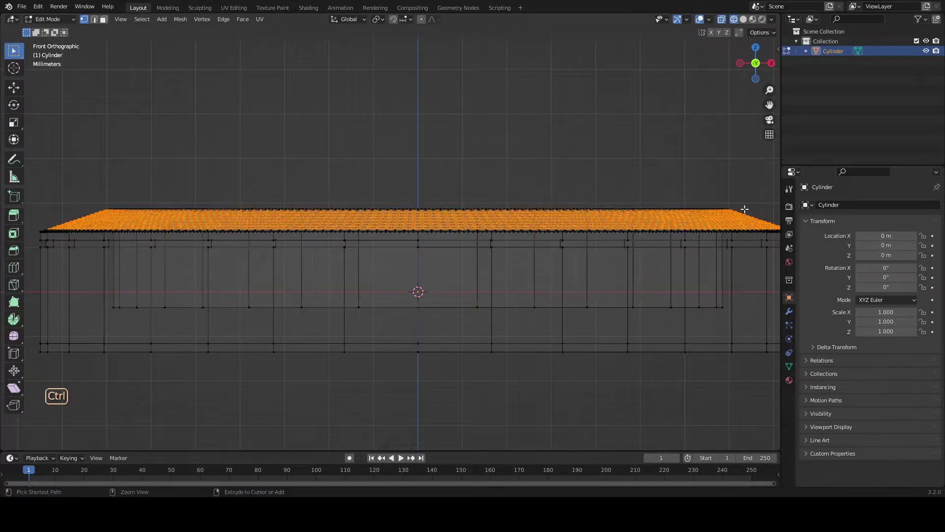
scroll(down, 3)
click(46, 210)
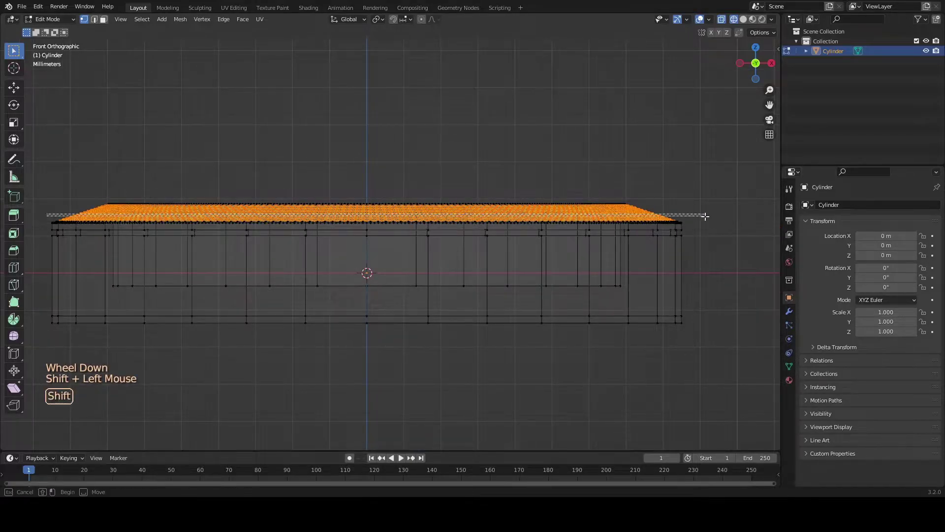
scroll(up, 3)
scroll(down, 3)
click(48, 208)
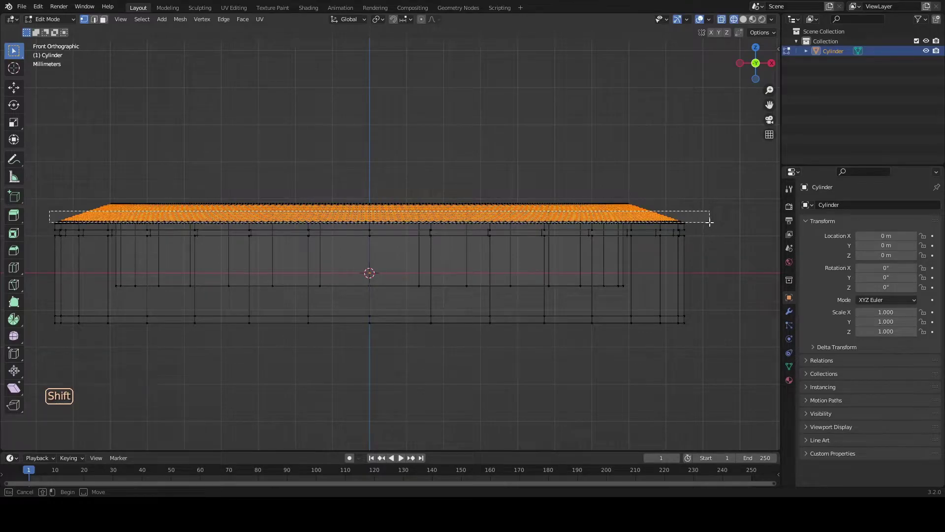
Orbit to check the selection from above, then show the cylinder's mesh data properties.
scroll(up, 3)
scroll(down, 3)
middle_click(412, 251)
scroll(up, 3)
middle_click(222, 236)
scroll(down, 3)
middle_click(519, 271)
scroll(up, 3)
middle_click(534, 276)
scroll(down, 3)
middle_click(581, 256)
middle_click(438, 281)
scroll(up, 3)
scroll(down, 3)
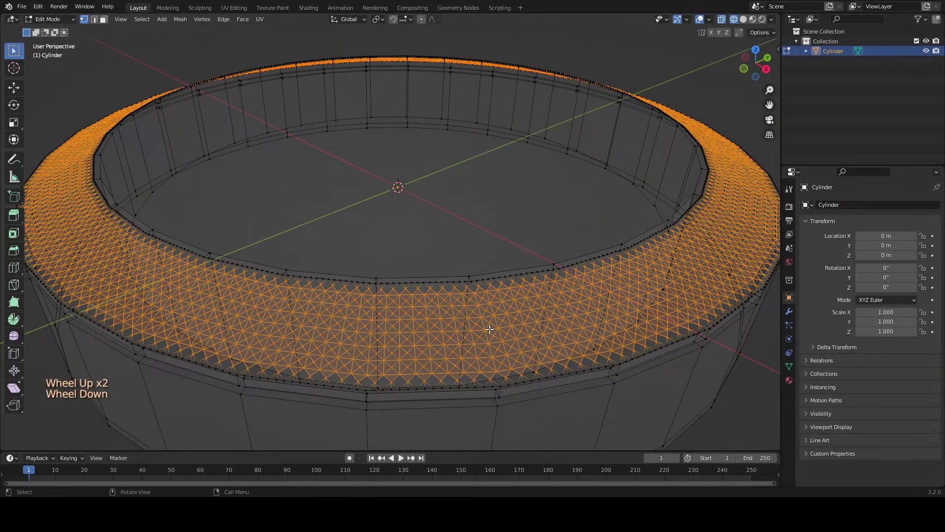
click(790, 371)
Create a vertex group, assign the selected rim band to it and leave Edit Mode.
click(936, 240)
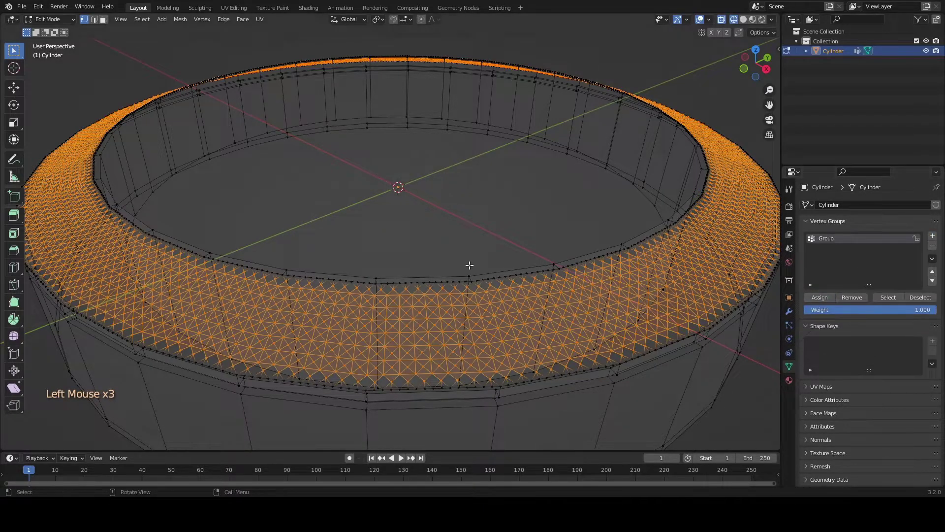
key(Tab)
key(shift+z)
scroll(down, 3)
middle_click(400, 272)
Add an icosphere at the centre, shrink it to stud size and make the cylinder active again.
key(shift+a)
key(Tab)
key(s)
key(s)
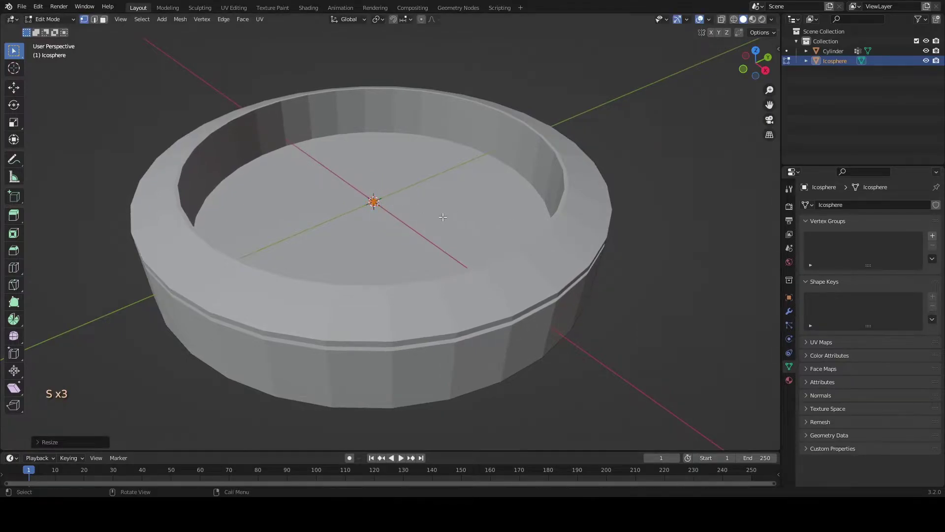
key(Tab)
click(433, 325)
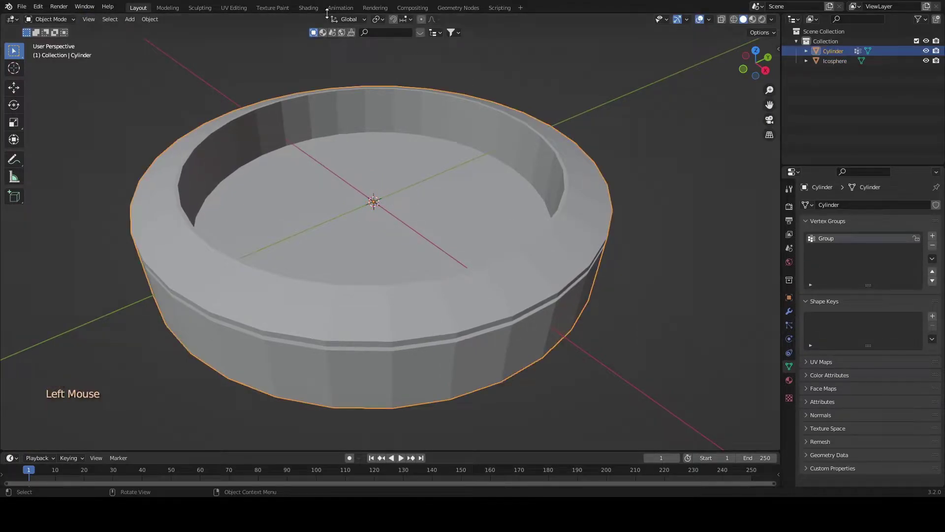
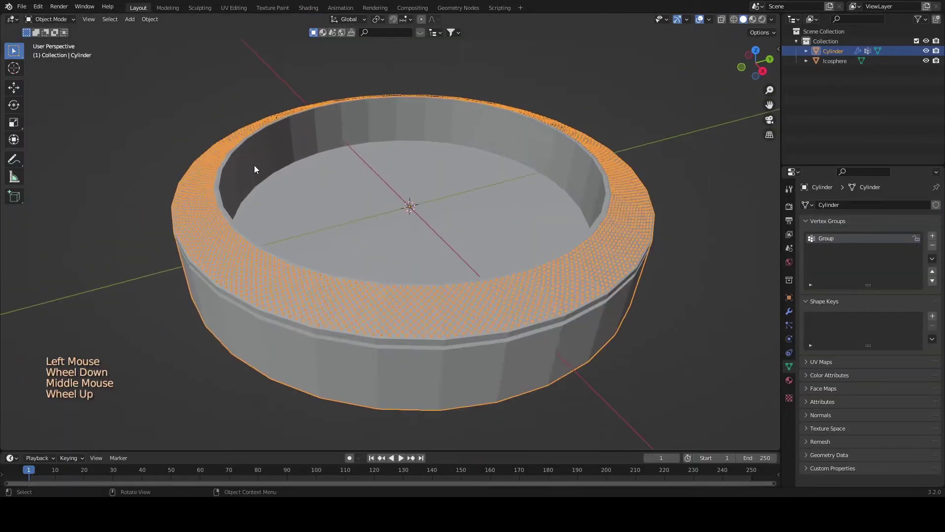
Add edge loops around the tray's inner wall and spread them apart vertically.
scroll(up, 3)
scroll(down, 3)
scroll(up, 3)
click(254, 145)
key(Tab)
key(ctrl+r)
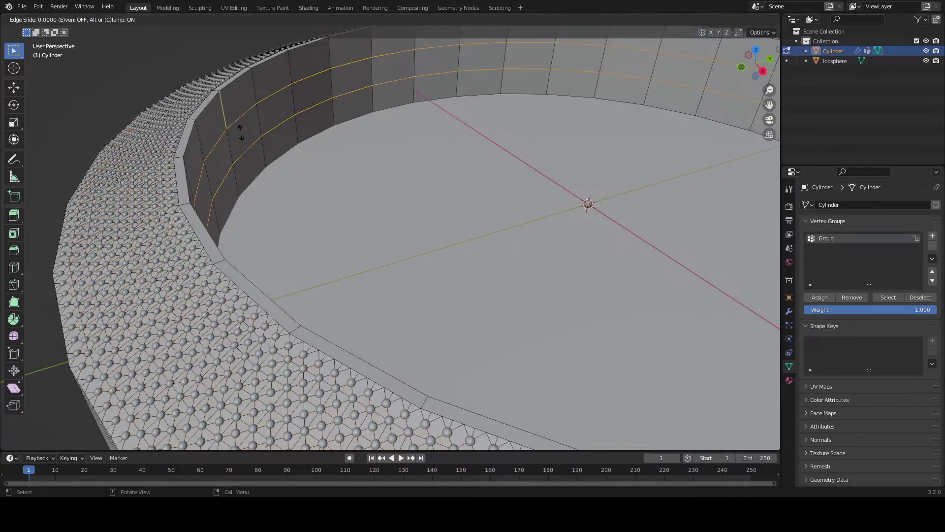
key(s)
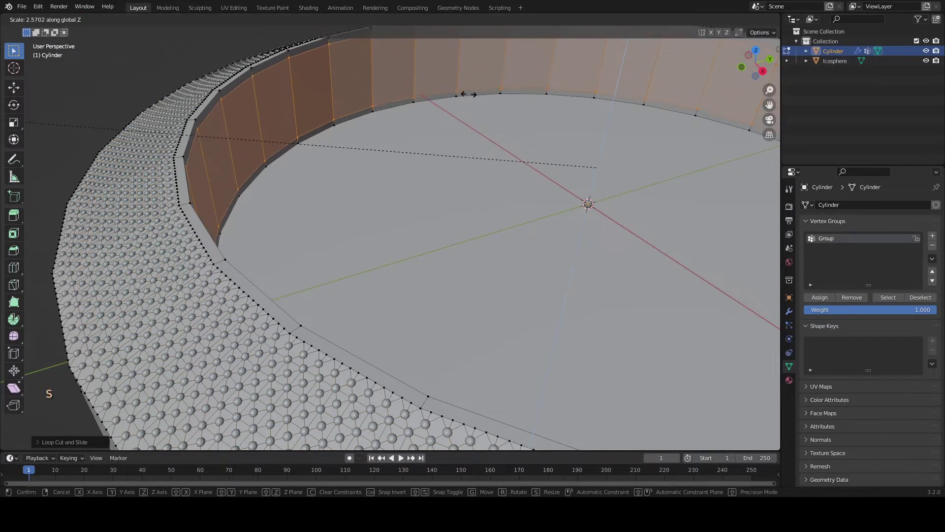
key(Tab)
Smooth the tray with a Subdivision Surface modifier and inspect the rim.
scroll(down, 3)
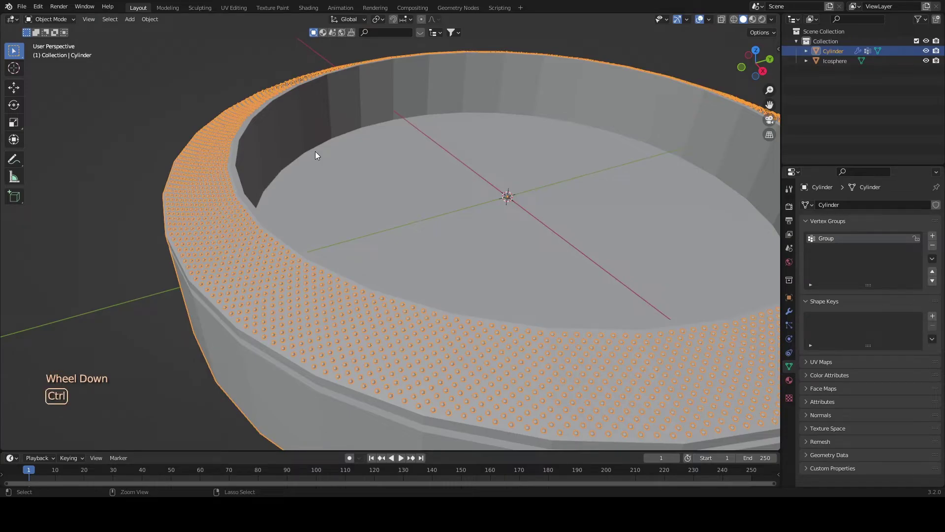
key(ctrl+3)
scroll(down, 3)
middle_click(367, 211)
scroll(up, 3)
middle_click(323, 223)
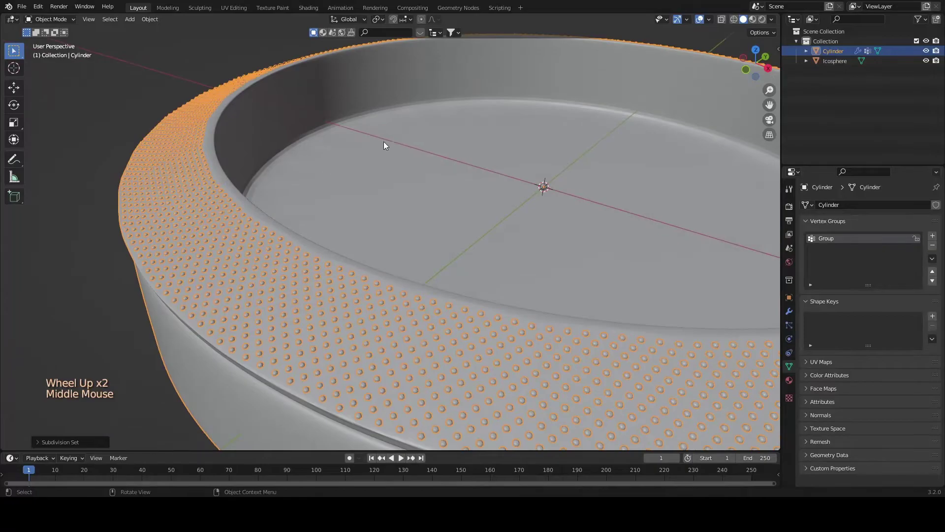
Search BlenderKit materials for 'black metal' and apply one to the tray.
click(327, 35)
click(384, 34)
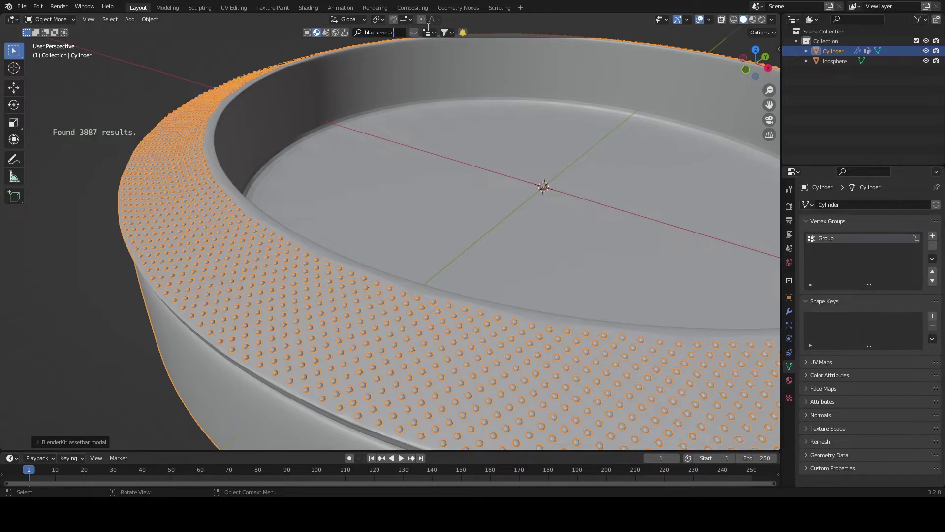
click(415, 37)
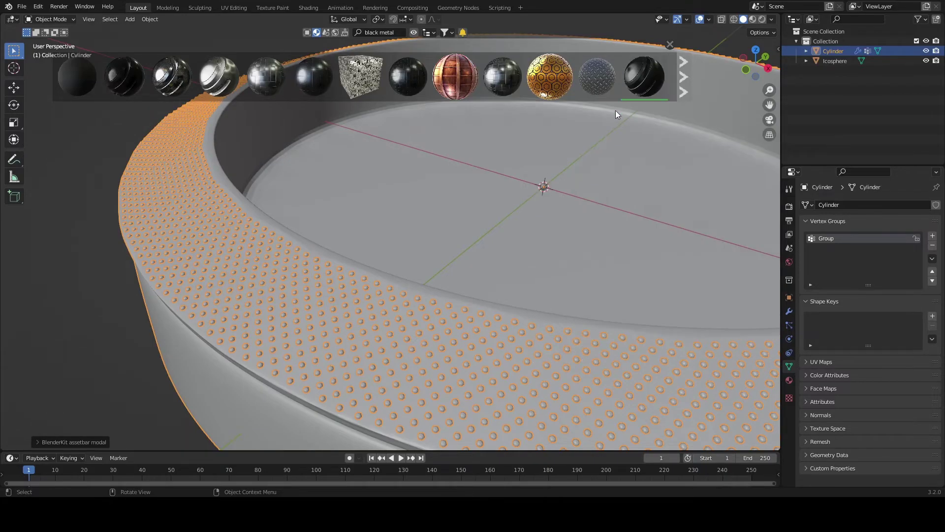
click(754, 23)
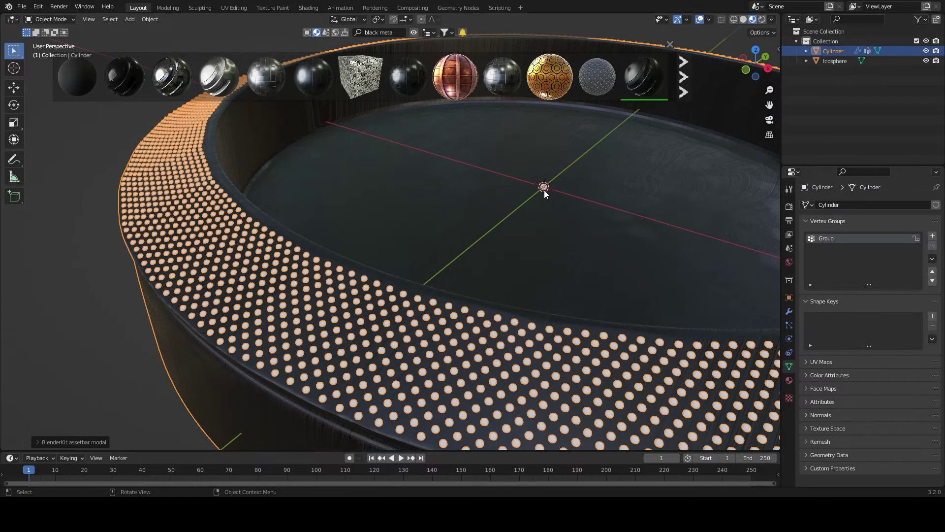
Link the tray's black metal material onto the stud icosphere with Ctrl+L.
click(546, 190)
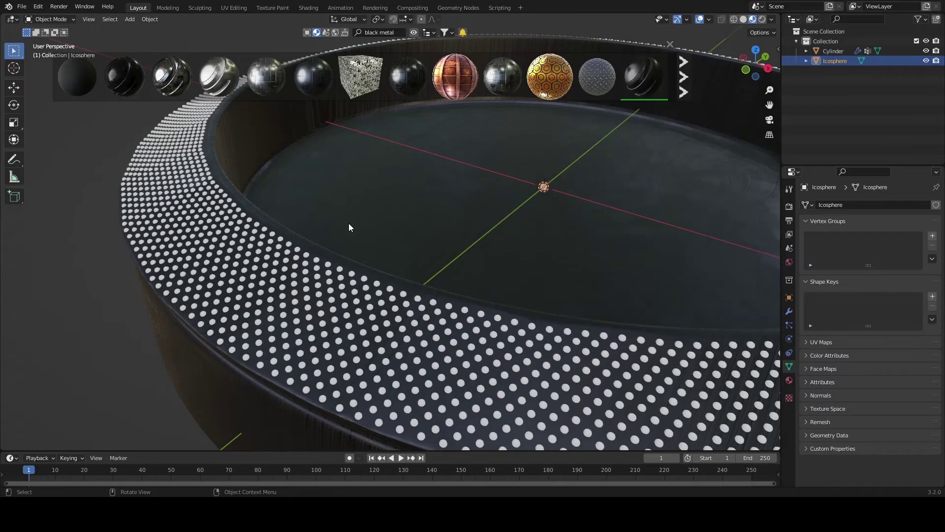
click(251, 162)
key(ctrl+l)
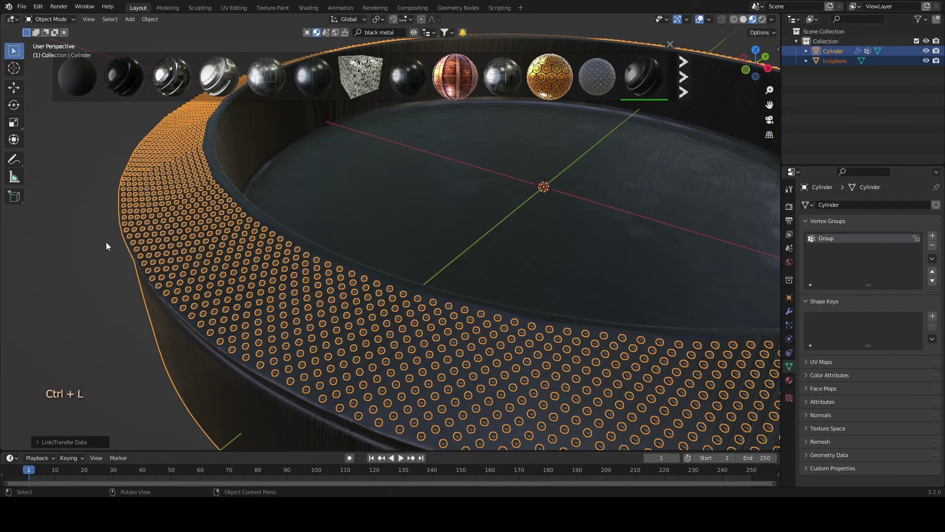
click(69, 243)
scroll(up, 3)
scroll(down, 3)
middle_click(348, 288)
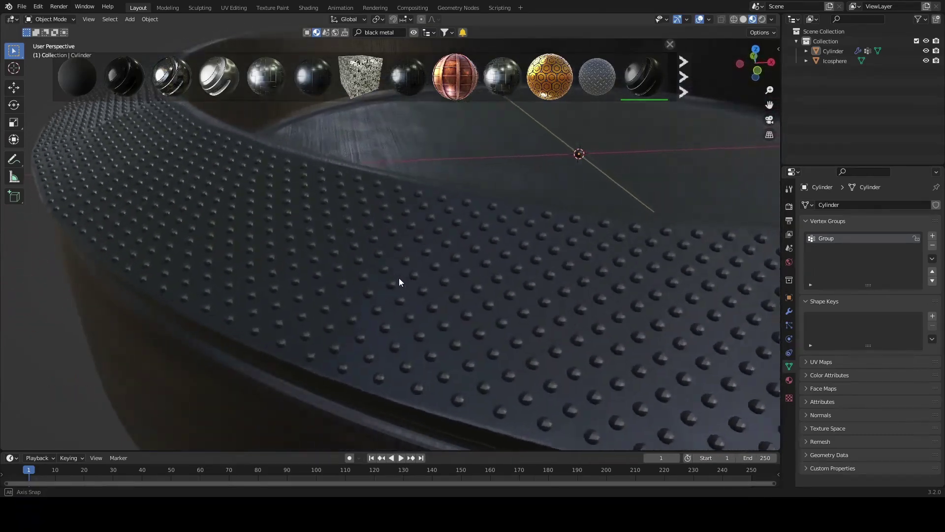